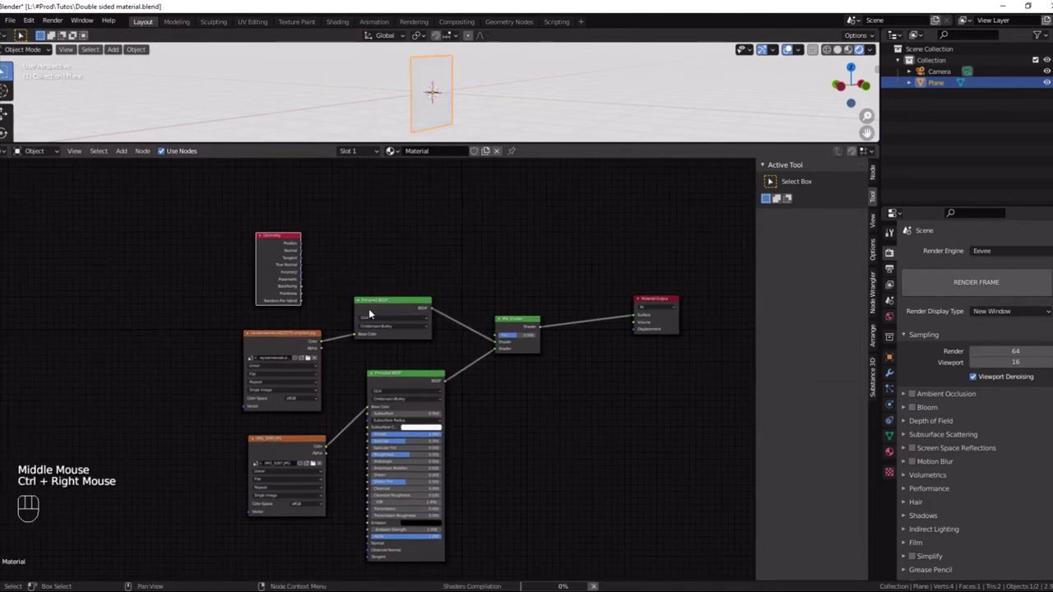
Step: Tidy the node layout and switch the render engine to Cycles with a rendered viewport preview
{"action": "left_click", "coordinate": [390, 301]}
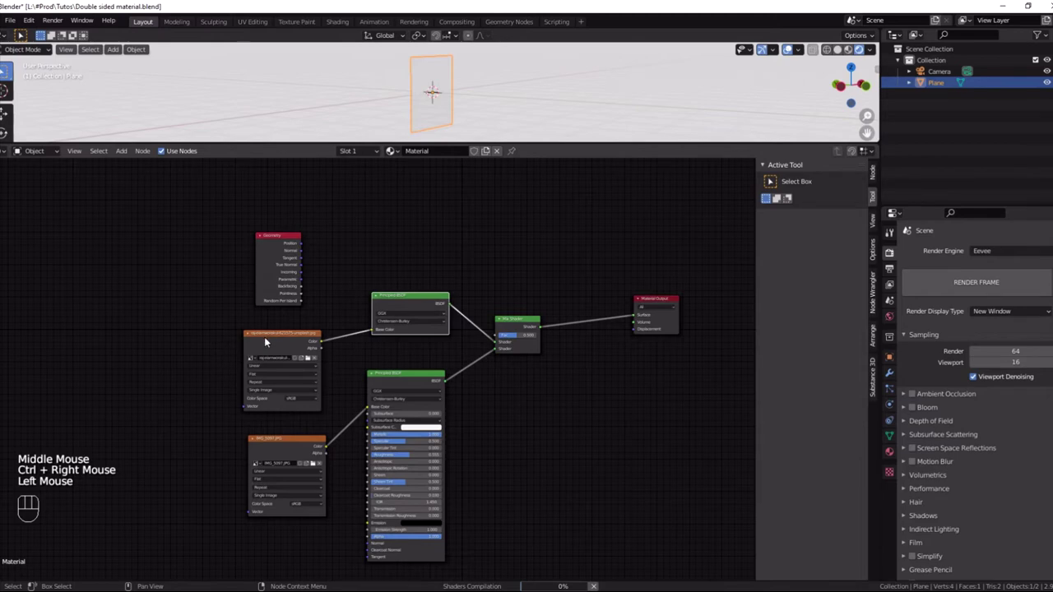
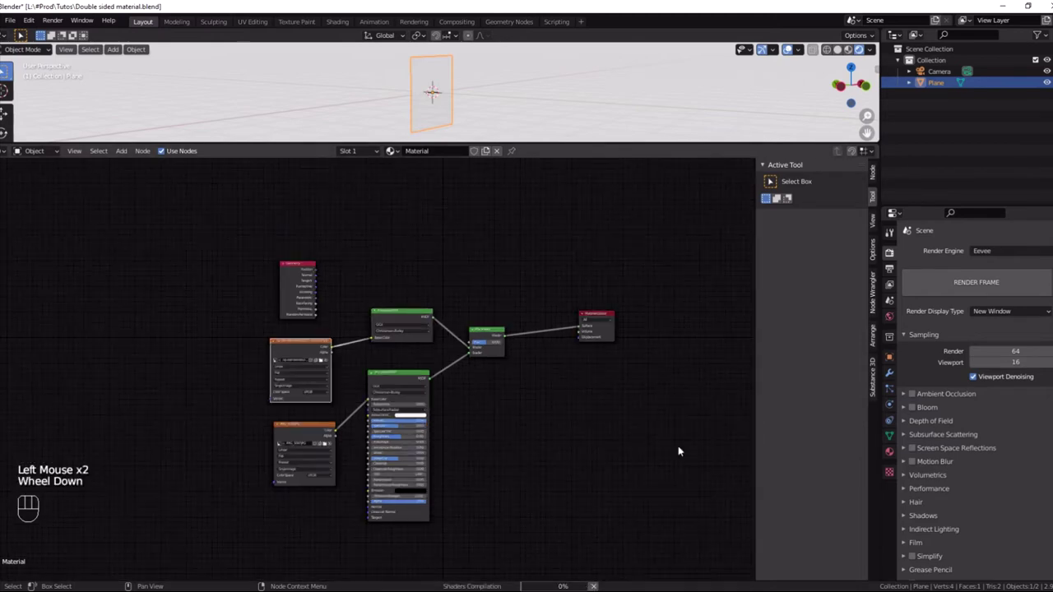
{"action": "left_click_drag", "start_coordinate": [990, 257], "coordinate": [211, 356]}
{"action": "left_click", "coordinate": [298, 359]}
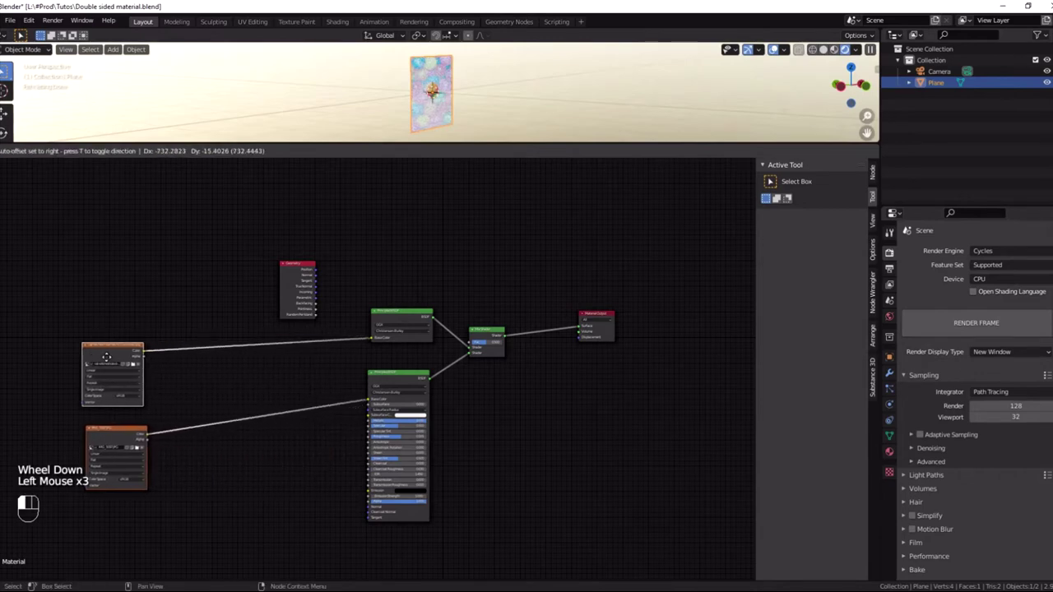
Step: Cut the image texture's links so the upper Principled BSDF base color is unlinked
{"action": "left_click", "coordinate": [195, 356]}
{"action": "right_click", "coordinate": [215, 303]}
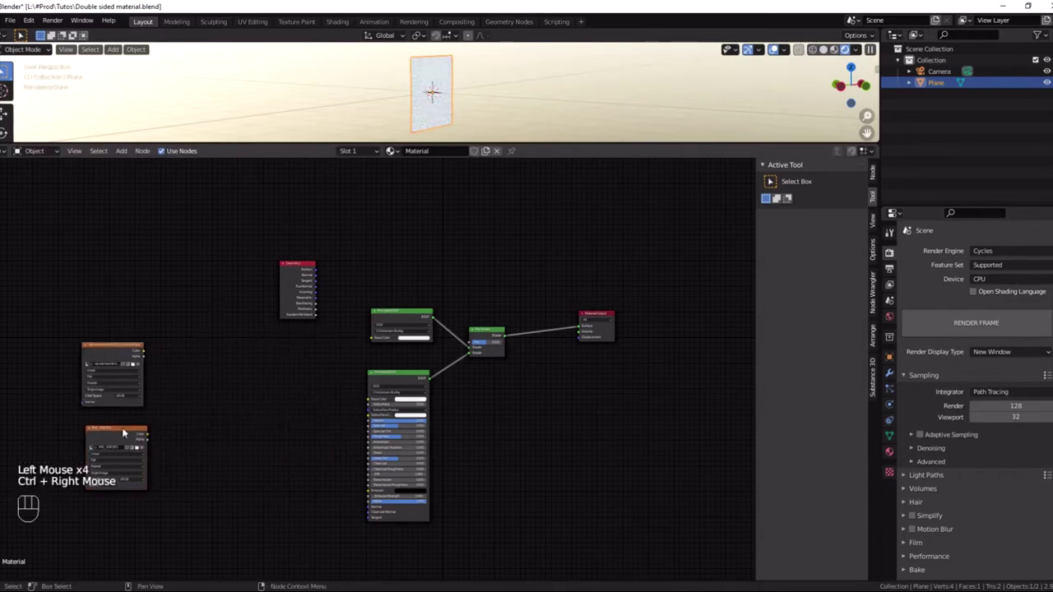
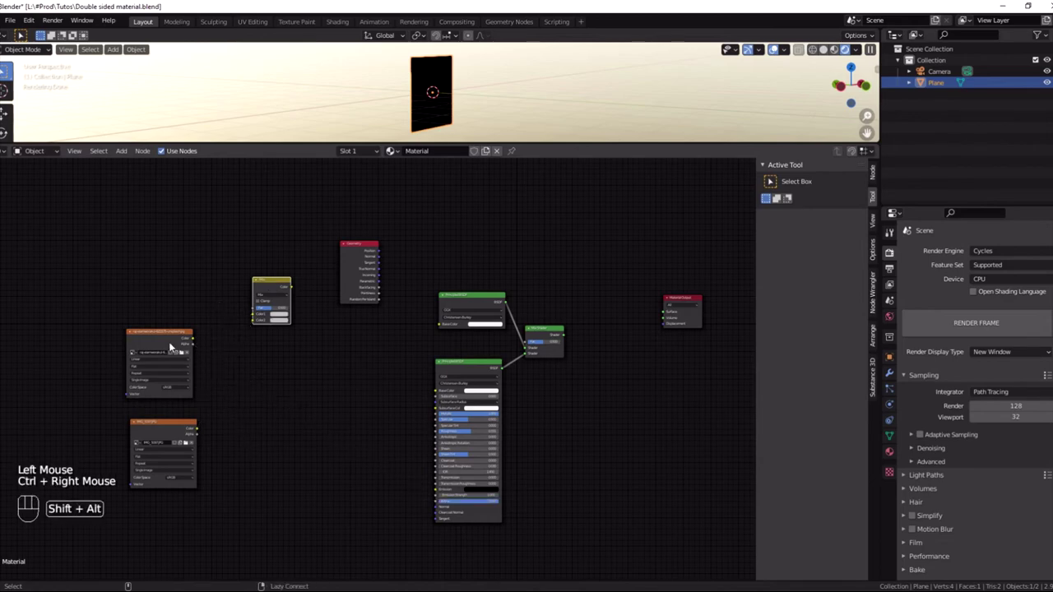
Step: Link the Image Texture into the lower Principled BSDF's color and a second input
{"action": "right_click", "coordinate": [172, 349]}
{"action": "left_click_drag", "start_coordinate": [173, 349], "coordinate": [411, 321]}
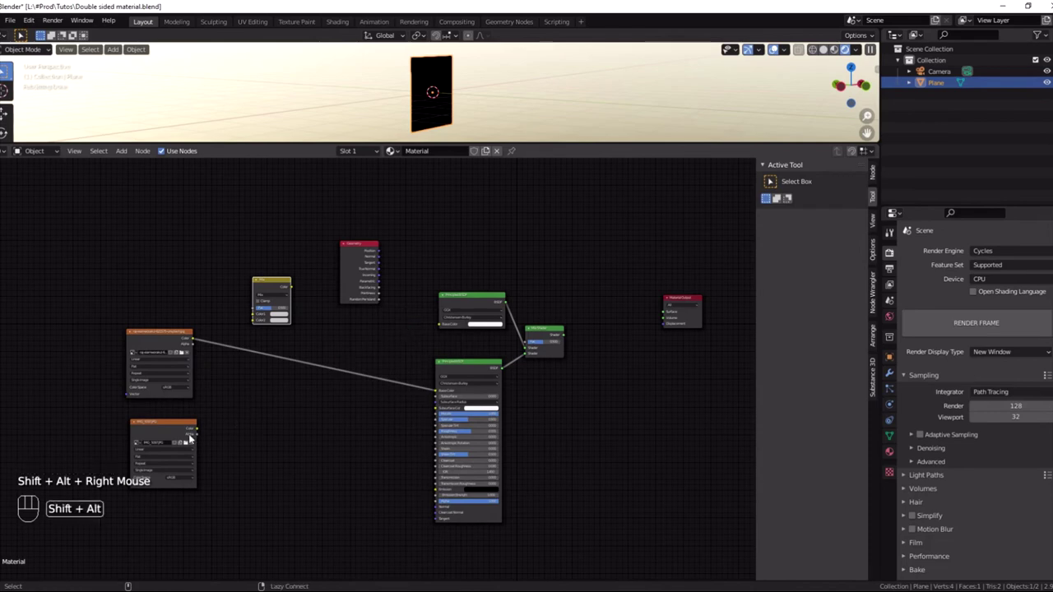
{"action": "right_click", "coordinate": [180, 428]}
{"action": "left_click_drag", "start_coordinate": [180, 428], "coordinate": [407, 383]}
Step: Wire the Geometry node's Backfacing output into the Mix Shader factor
{"action": "right_click", "coordinate": [369, 274]}
{"action": "left_click_drag", "start_coordinate": [369, 273], "coordinate": [471, 419]}
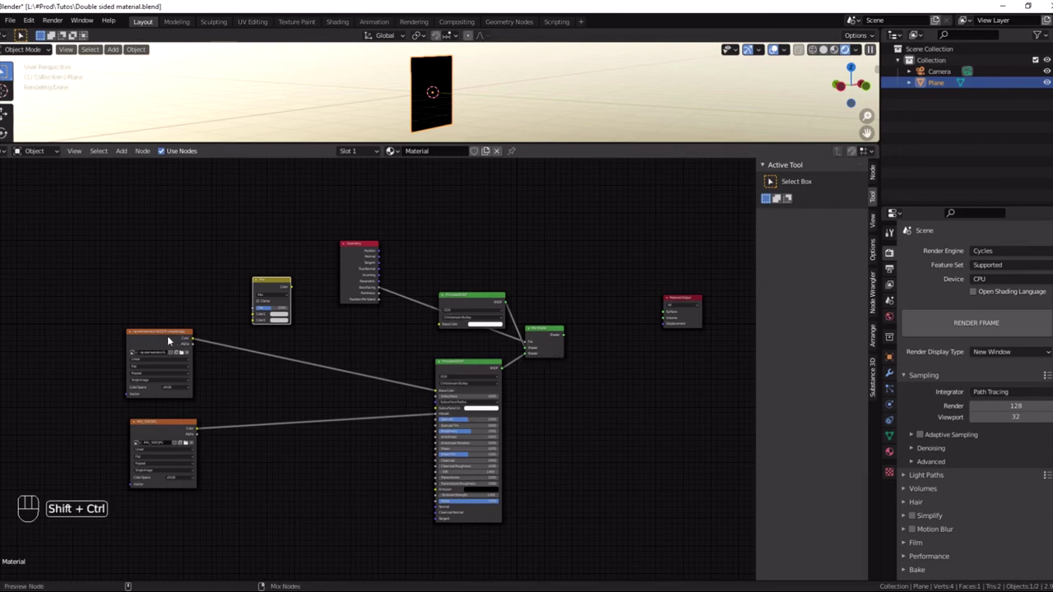
Step: Preview the BSDF, image texture, Geometry outputs and Mix Shader on the plane in turn
{"action": "left_click", "coordinate": [174, 331]}
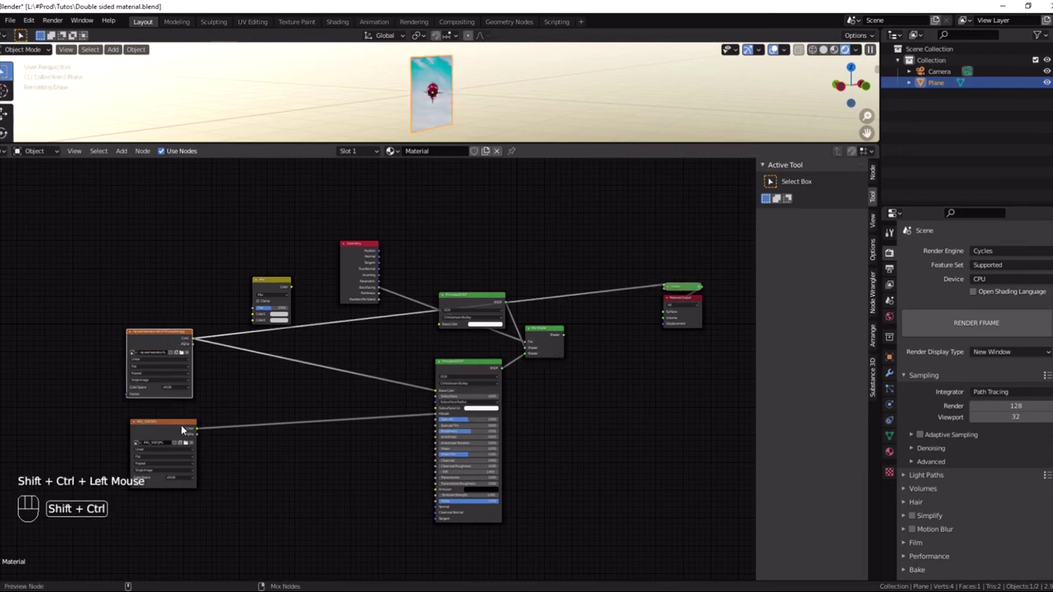
{"action": "left_click", "coordinate": [188, 420]}
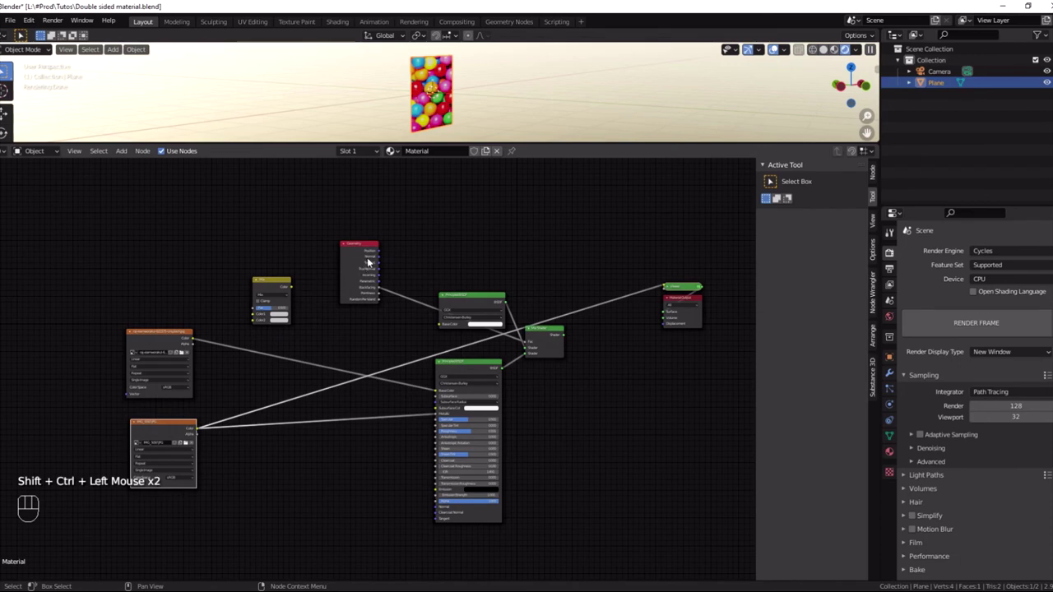
{"action": "left_click", "coordinate": [378, 245]}
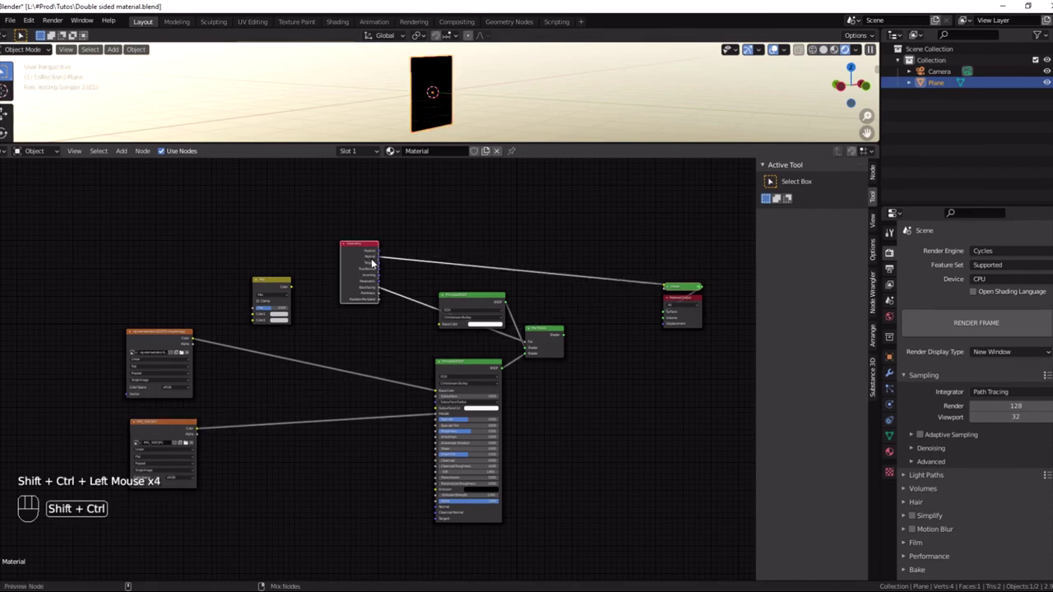
{"action": "left_click", "coordinate": [378, 254]}
{"action": "left_click", "coordinate": [379, 254]}
{"action": "left_click", "coordinate": [500, 295]}
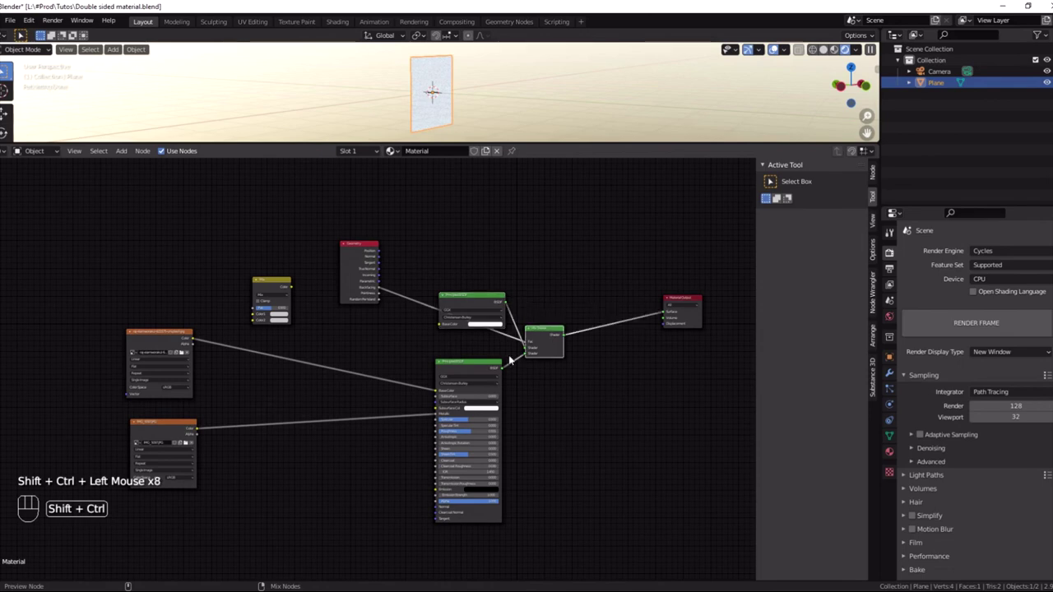